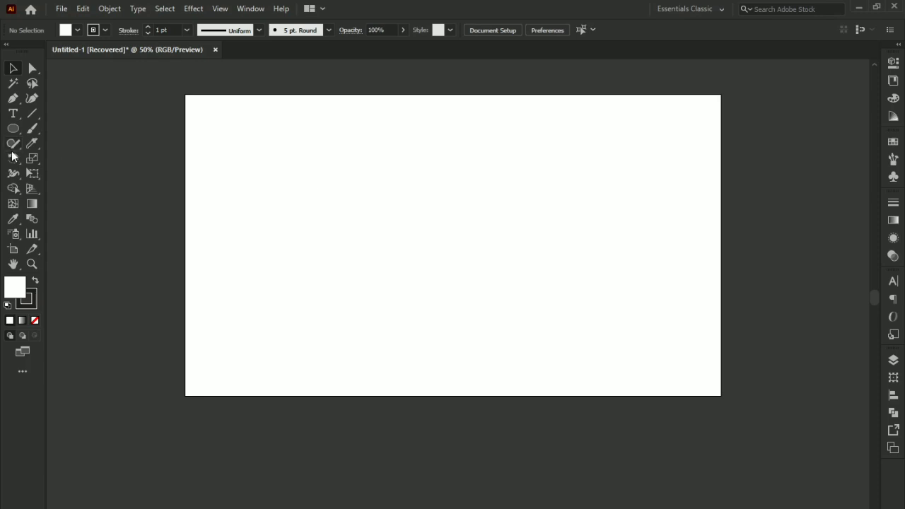
# Step: Browse the toolbar's tool groups (rotate/reflect, eraser/scissors/knife) without choosing one
pyautogui.rightClick(14, 160)
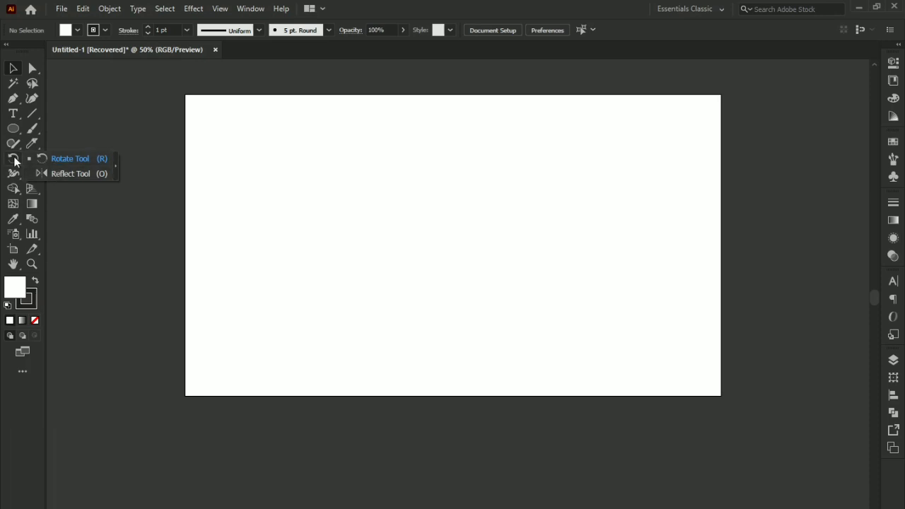
pyautogui.click(29, 150)
pyautogui.rightClick(30, 149)
pyautogui.click(61, 150)
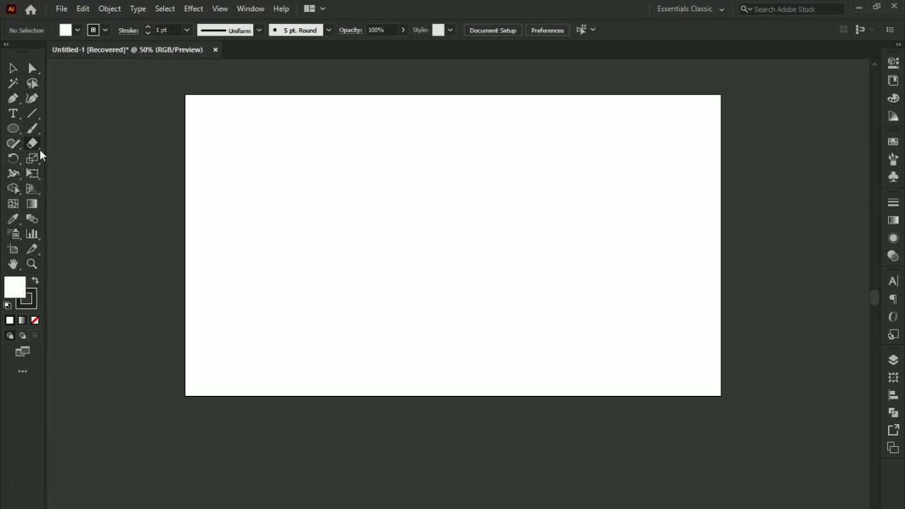
pyautogui.rightClick(46, 149)
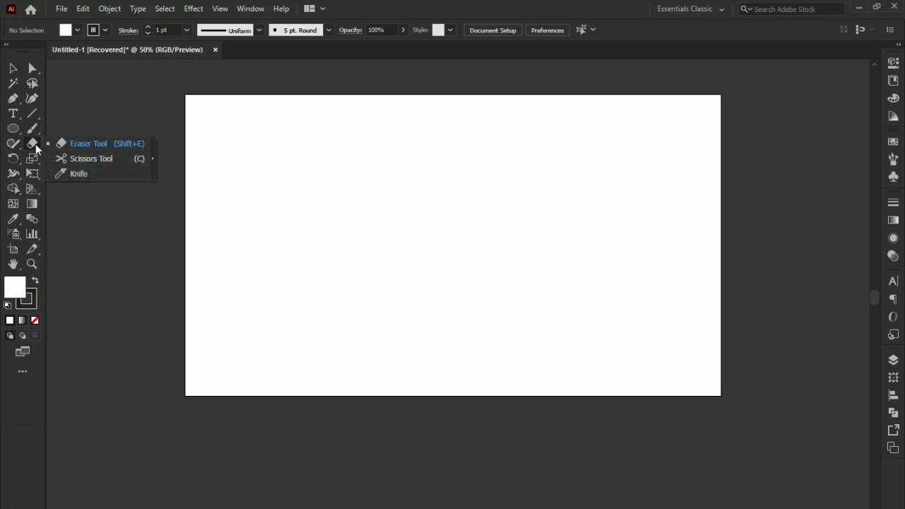
pyautogui.rightClick(38, 149)
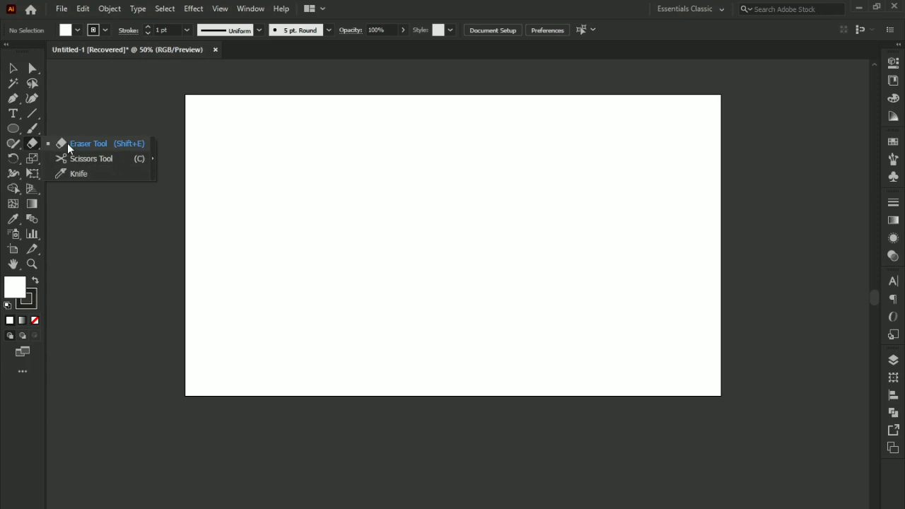
pyautogui.rightClick(58, 159)
pyautogui.click(143, 182)
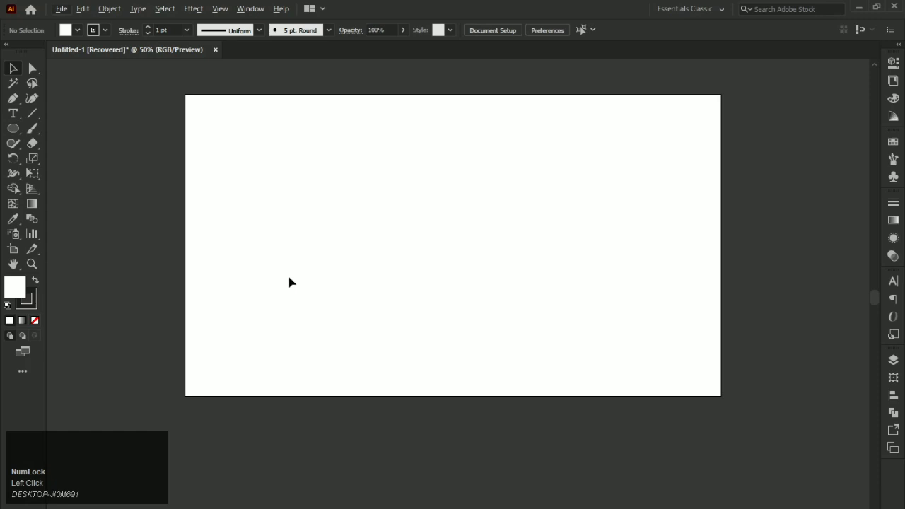
# Step: Draw a long horizontal bar across the artboard, filled blue with no stroke
pyautogui.click(294, 279)
pyautogui.press('space')
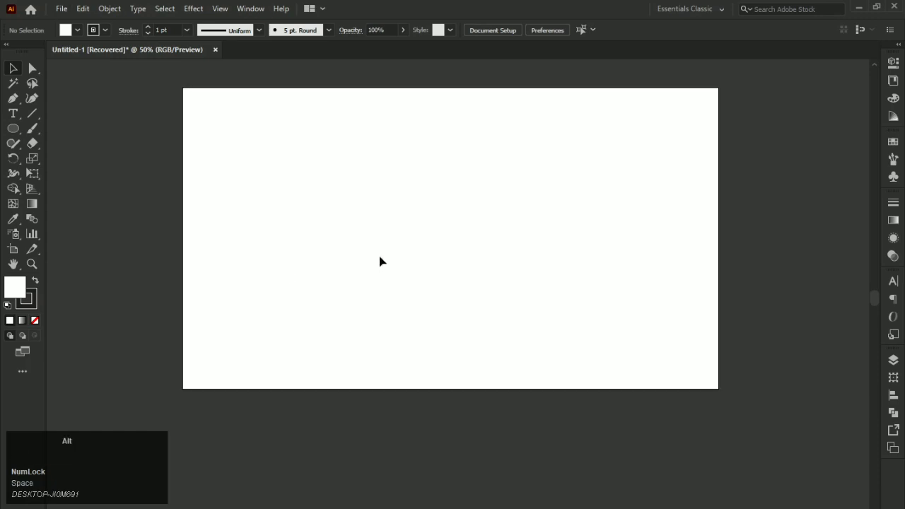
pyautogui.rightClick(76, 139)
pyautogui.moveTo(77, 139); pyautogui.dragTo(15, 75)
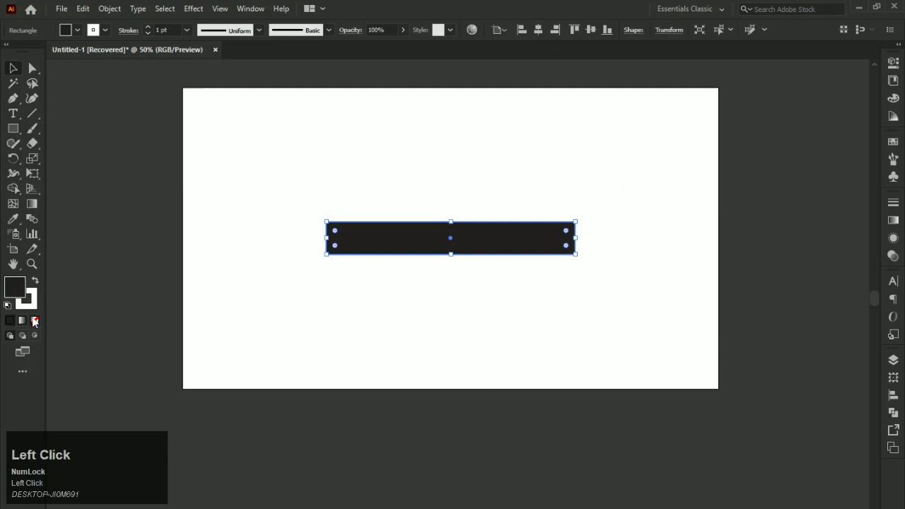
pyautogui.press('ctrl+z')
pyautogui.click(37, 304)
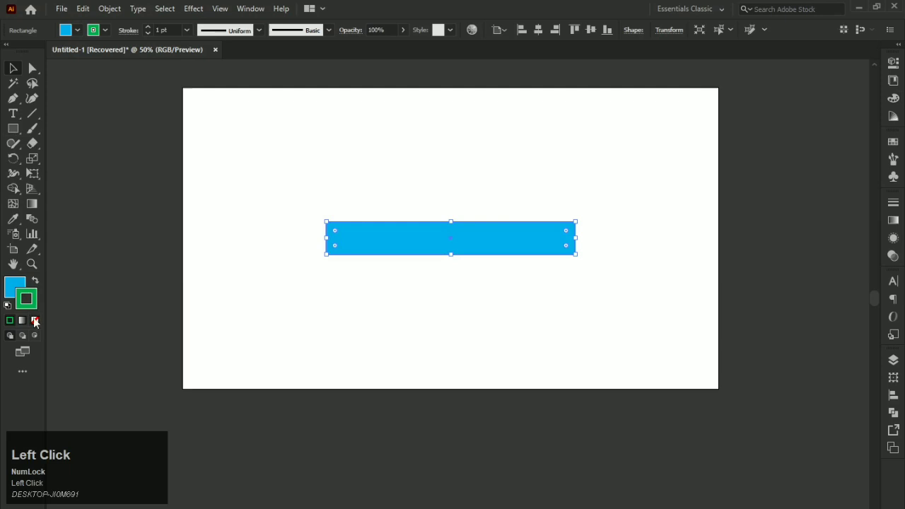
pyautogui.scroll(3)
pyautogui.press('space')
pyautogui.click(328, 190)
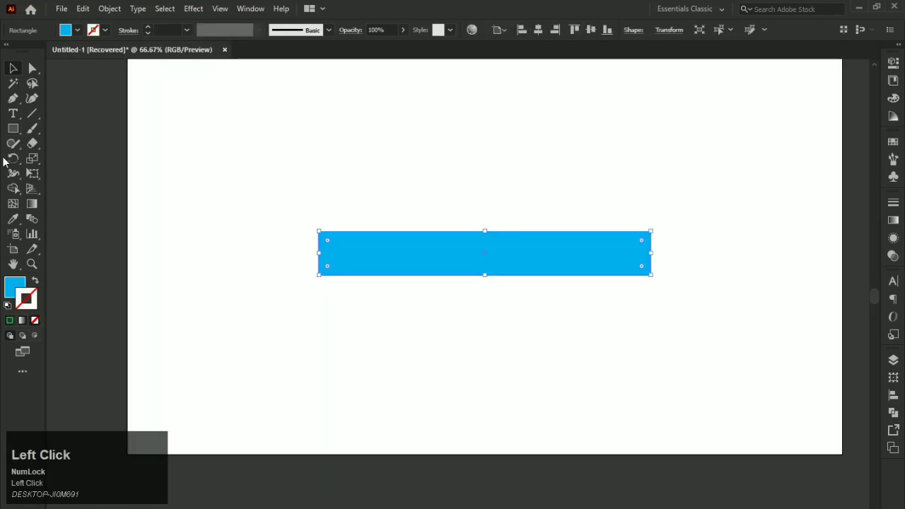
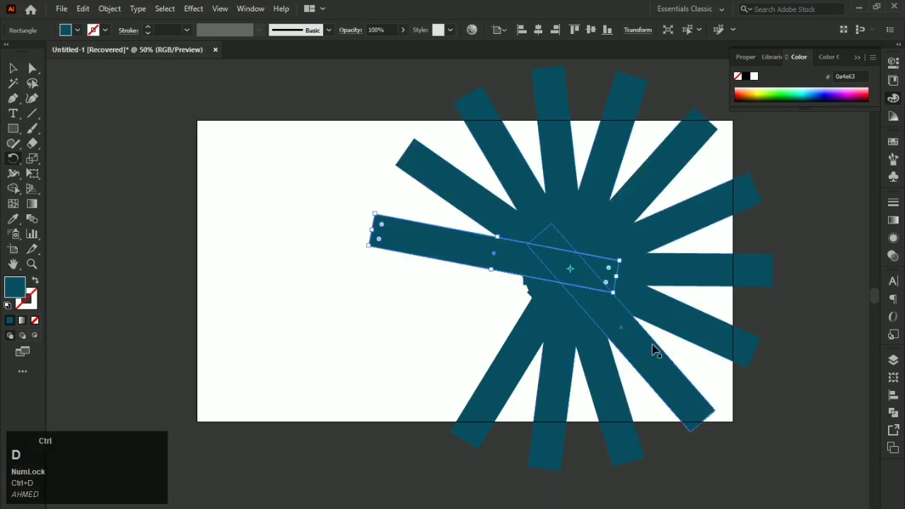
# Step: Marquee-select all the dark teal spokes together
pyautogui.moveTo(17, 71); pyautogui.dragTo(581, 284)
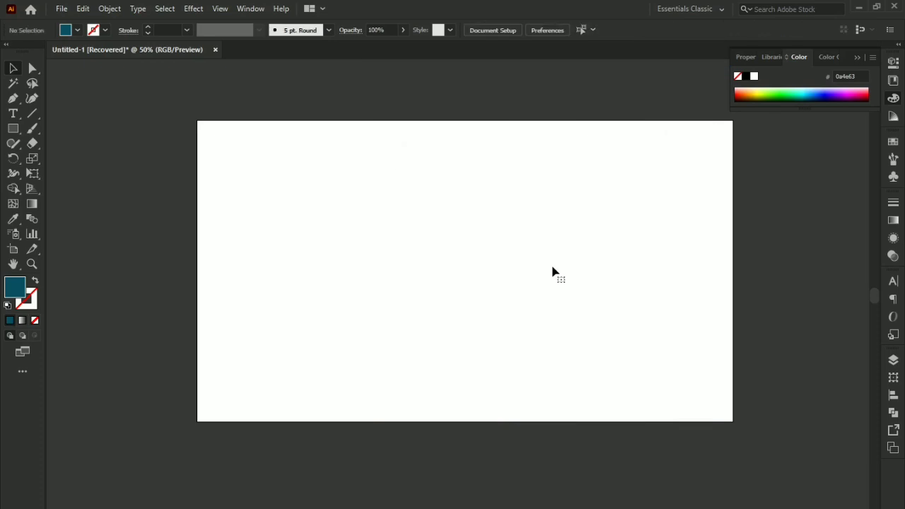
# Step: Draw a new long horizontal dark teal bar across the upper artboard
pyautogui.rightClick(11, 134)
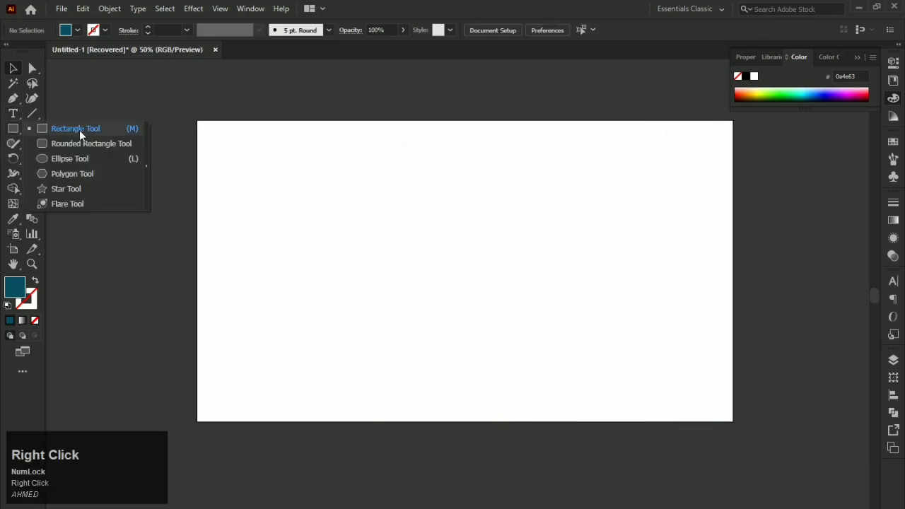
pyautogui.moveTo(85, 135); pyautogui.dragTo(31, 72)
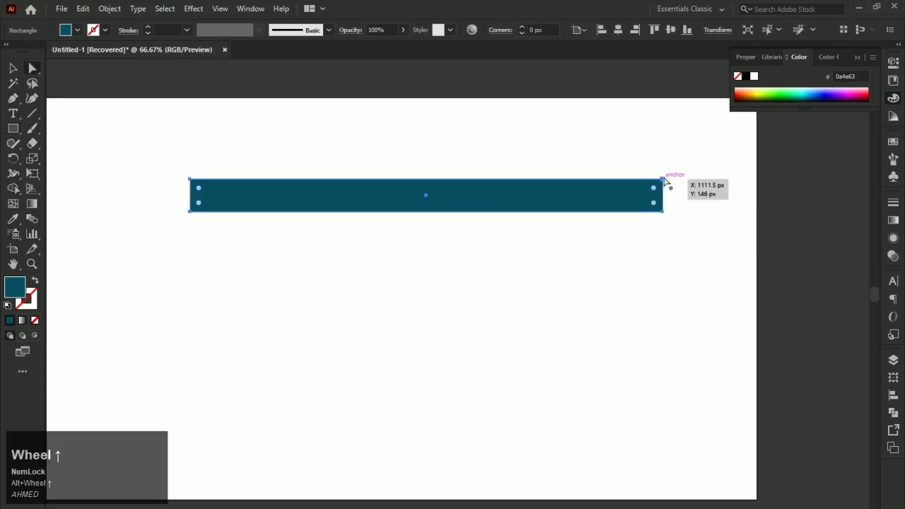
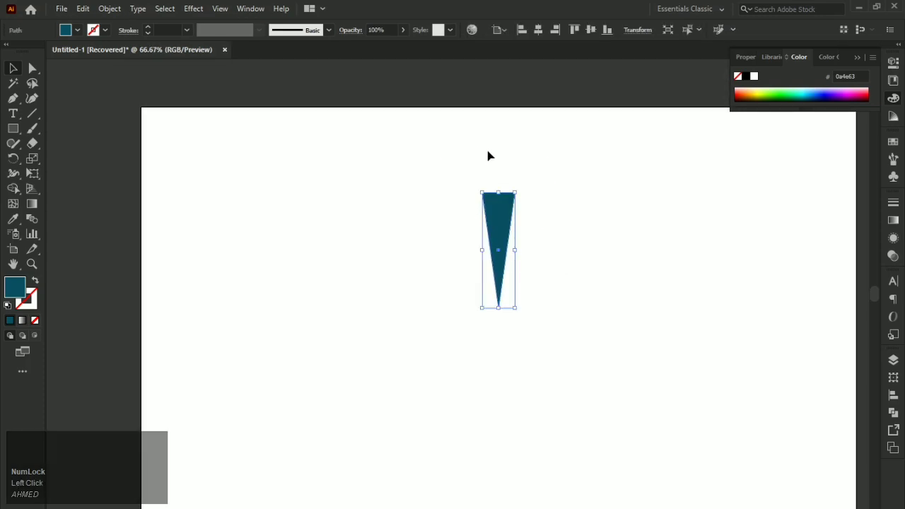
# Step: Set the rotation pivot at the wedge's tip and adjust the angle to 198° with Preview
pyautogui.click(55, 188)
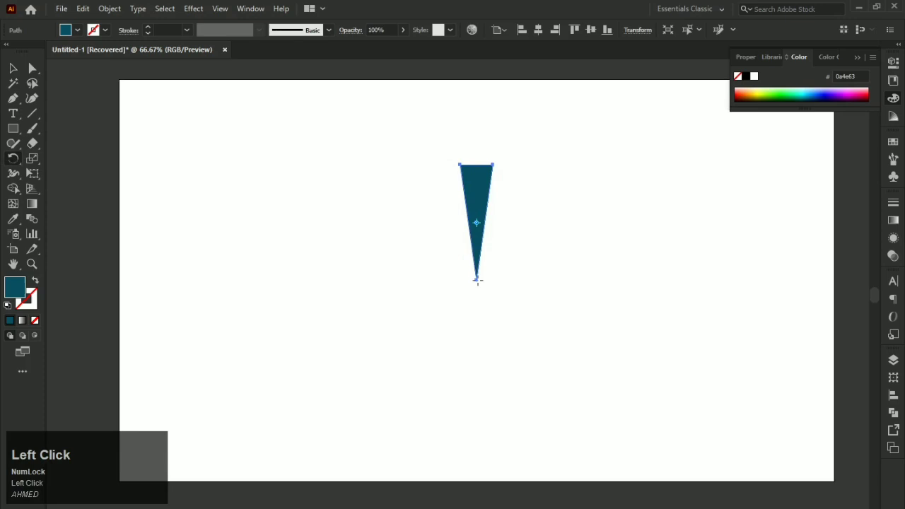
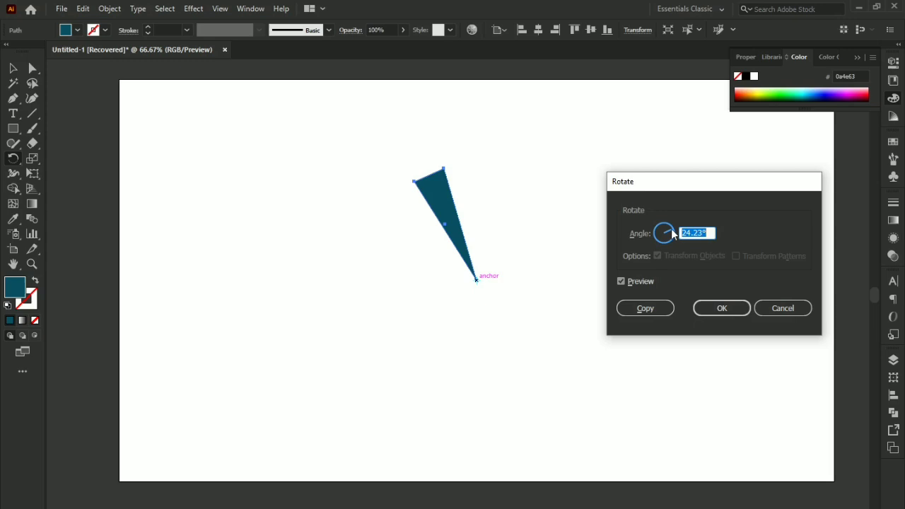
pyautogui.moveTo(674, 234); pyautogui.dragTo(676, 245)
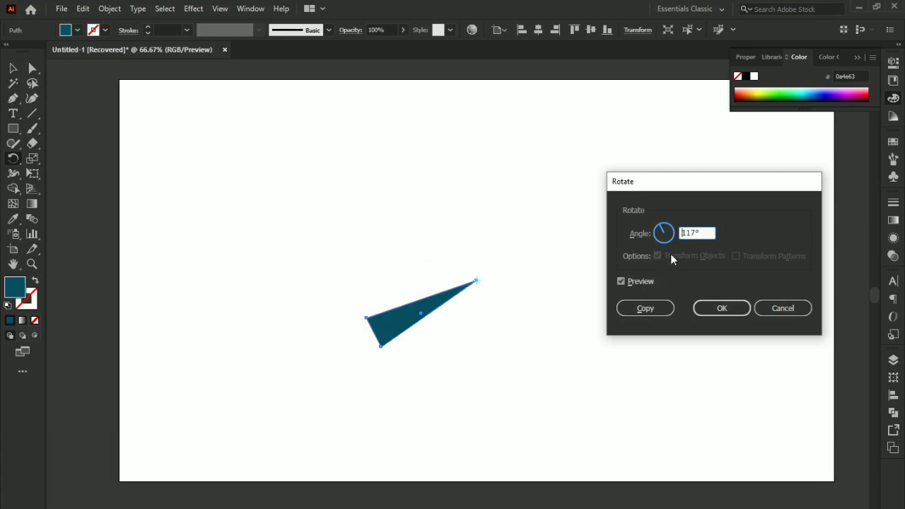
pyautogui.click(639, 286)
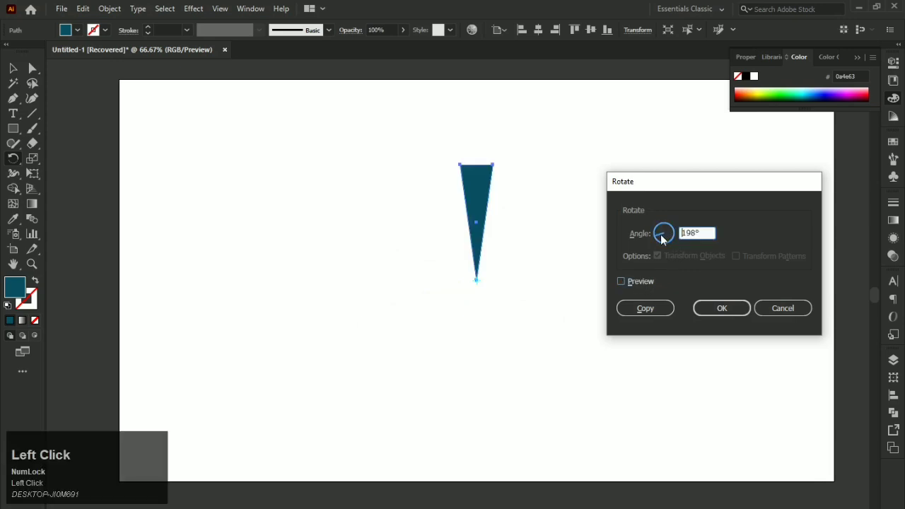
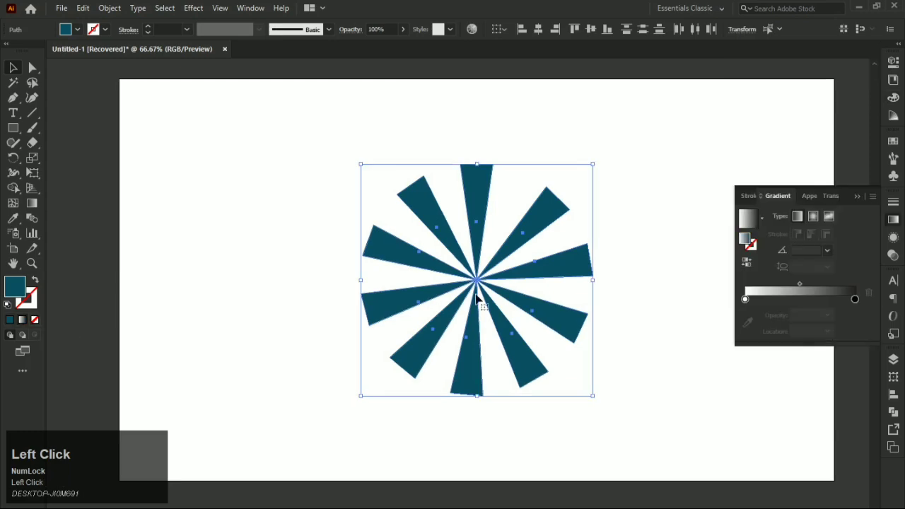
# Step: Select all the gradient spokes for recolouring
pyautogui.click(815, 221)
pyautogui.click(790, 175)
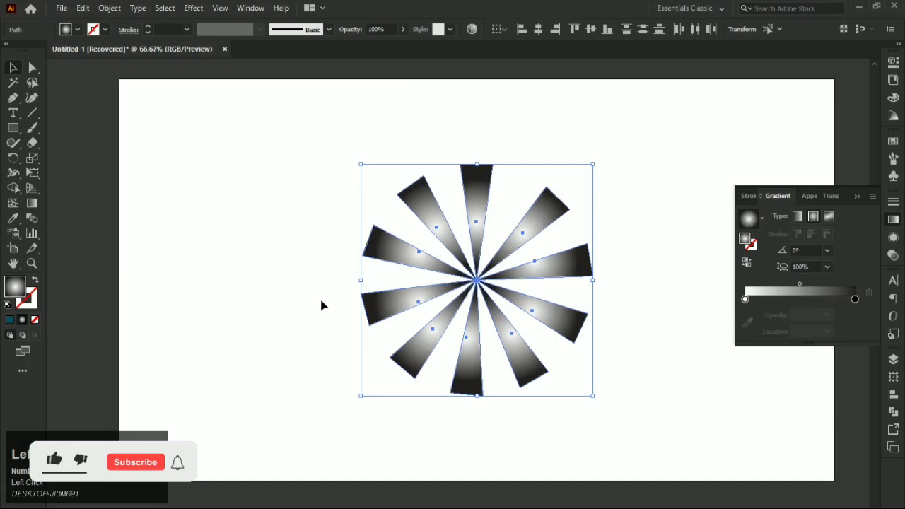
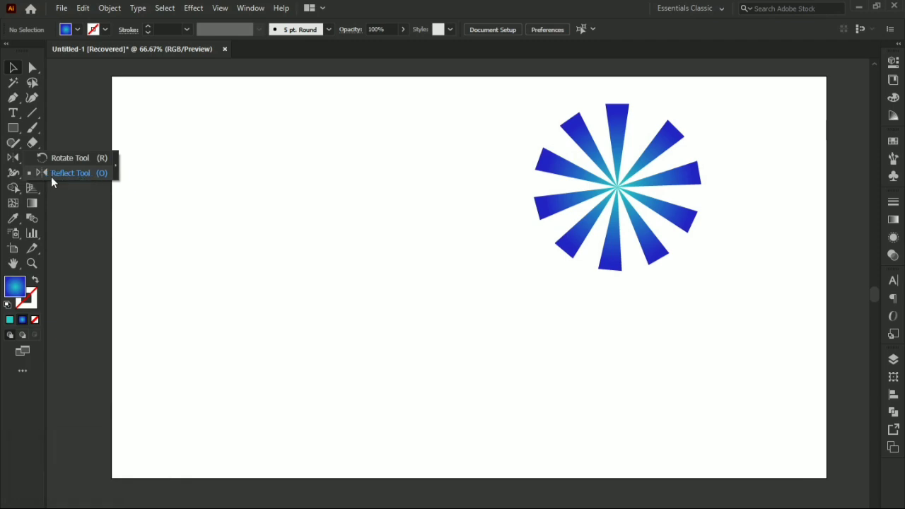
# Step: Delete the reflected outline copy, leaving the single teal triangle
pyautogui.click(68, 176)
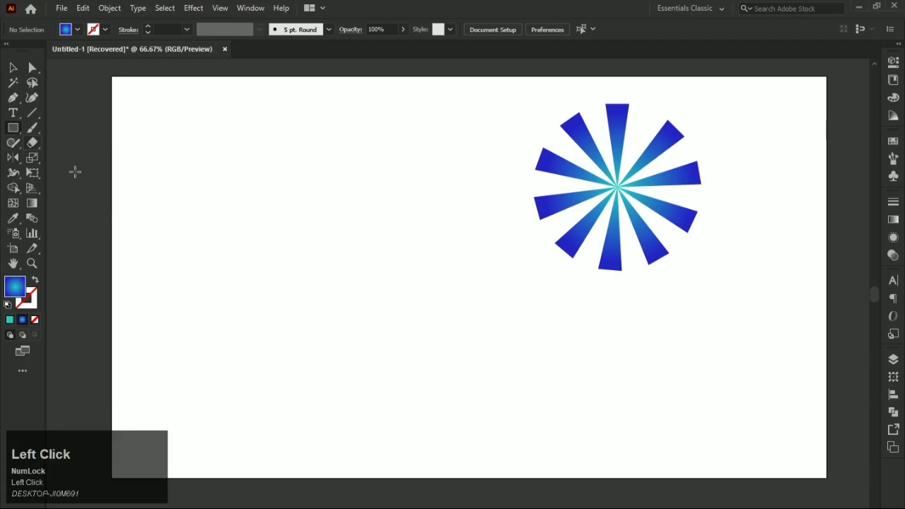
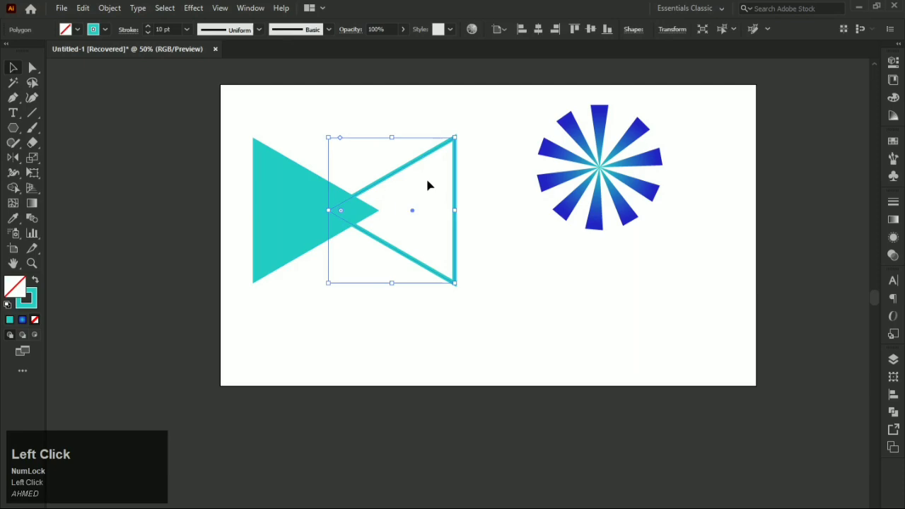
pyautogui.rightClick(281, 190)
pyautogui.click(267, 171)
pyautogui.rightClick(272, 163)
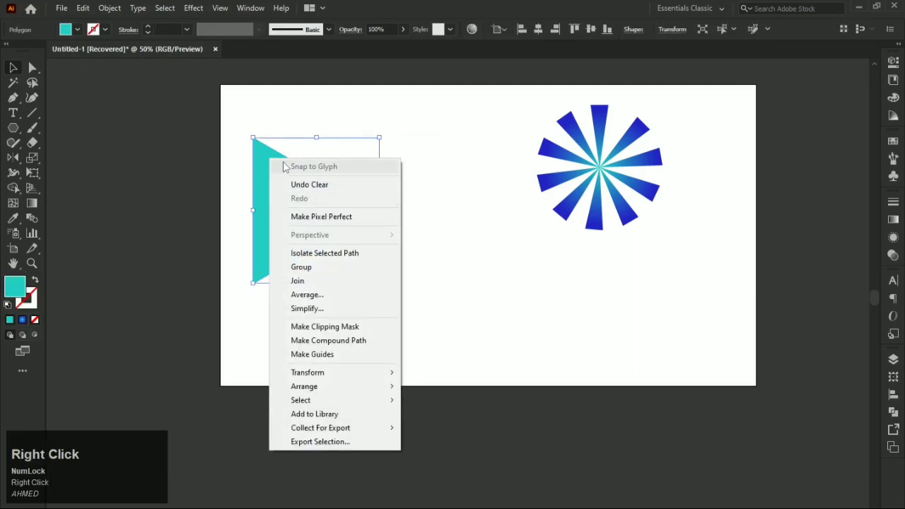
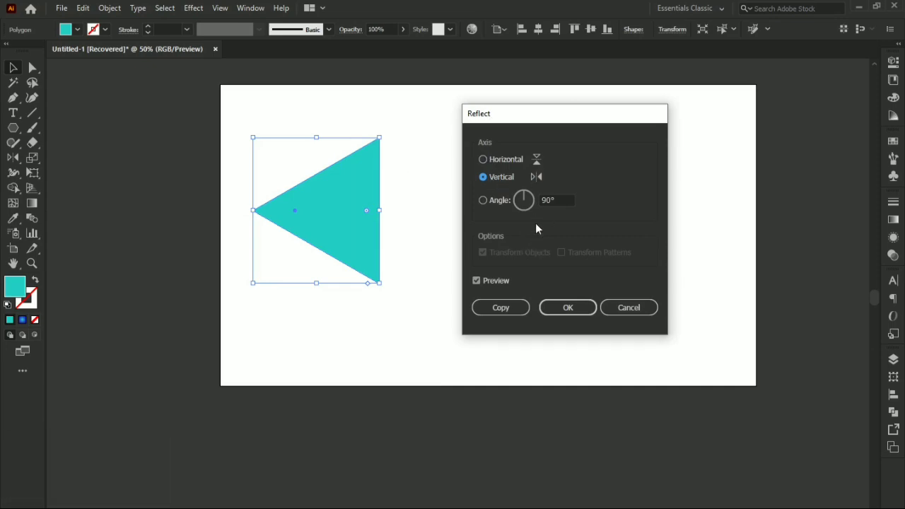
pyautogui.click(490, 181)
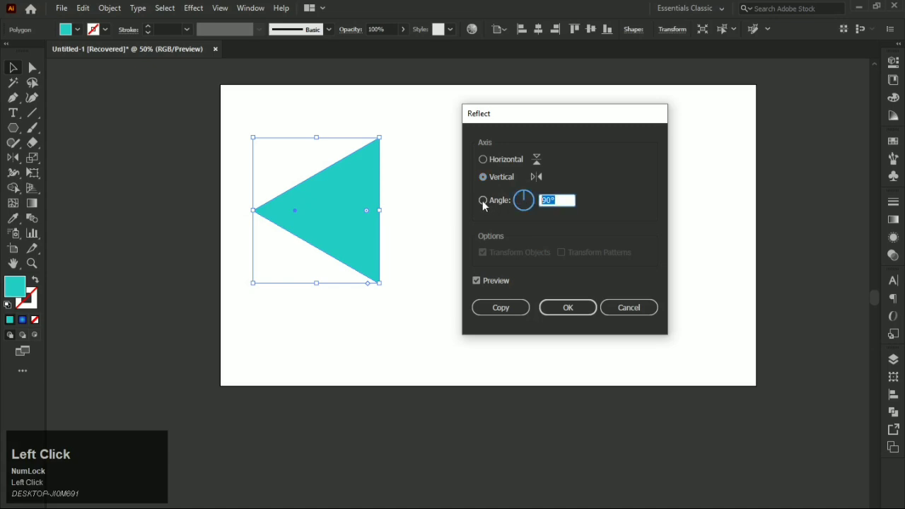
pyautogui.click(500, 199)
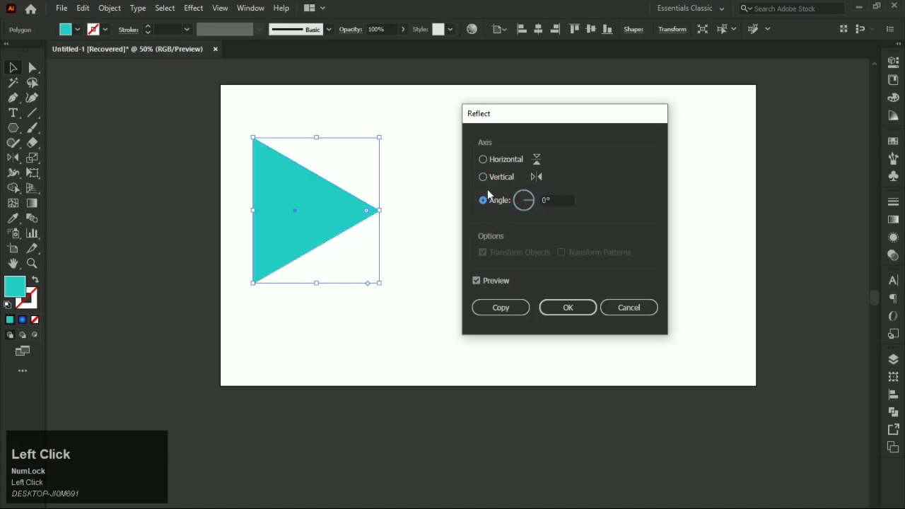
pyautogui.click(510, 207)
pyautogui.press('Up')
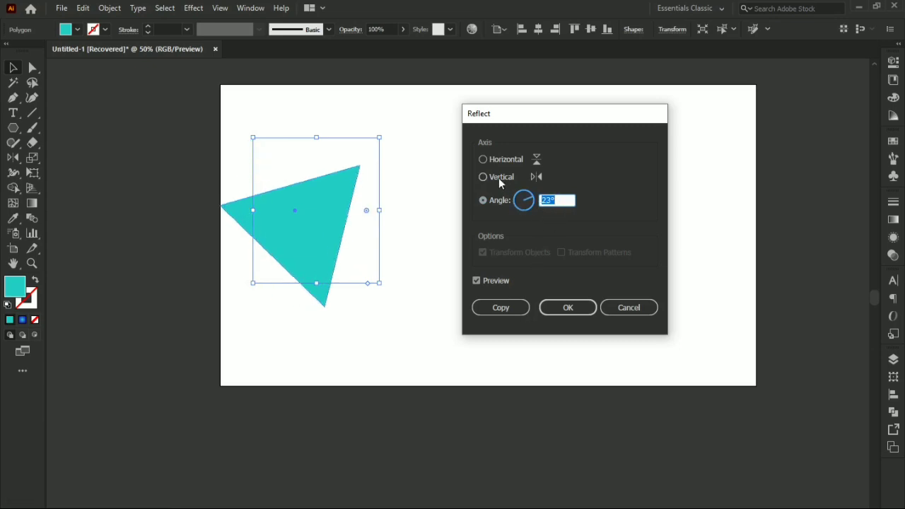
pyautogui.click(501, 183)
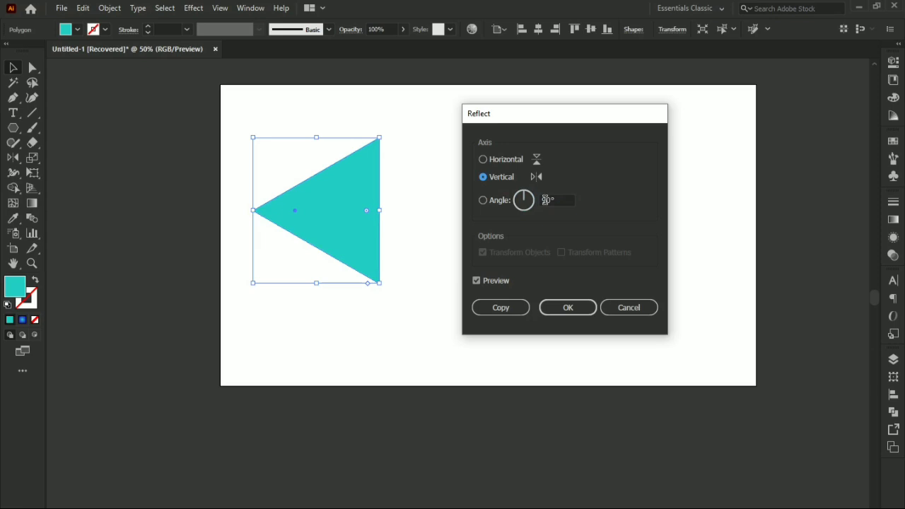
pyautogui.click(538, 206)
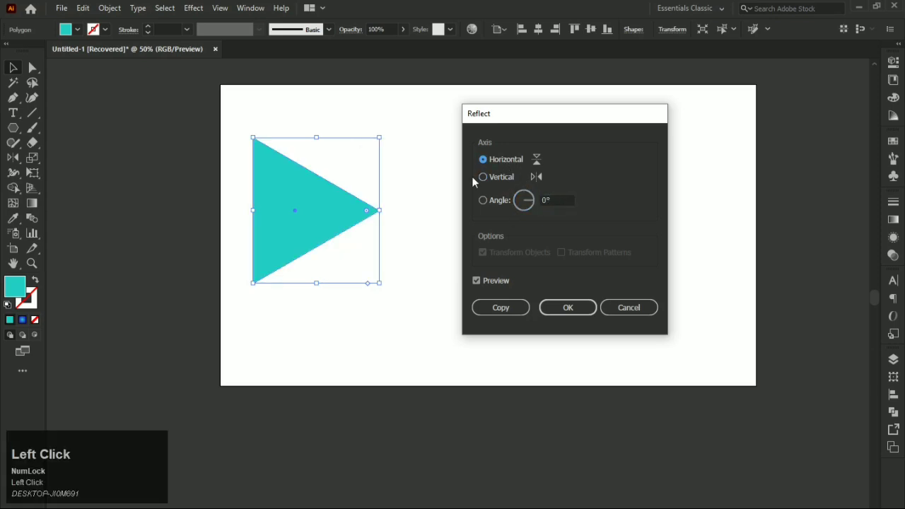
pyautogui.click(503, 183)
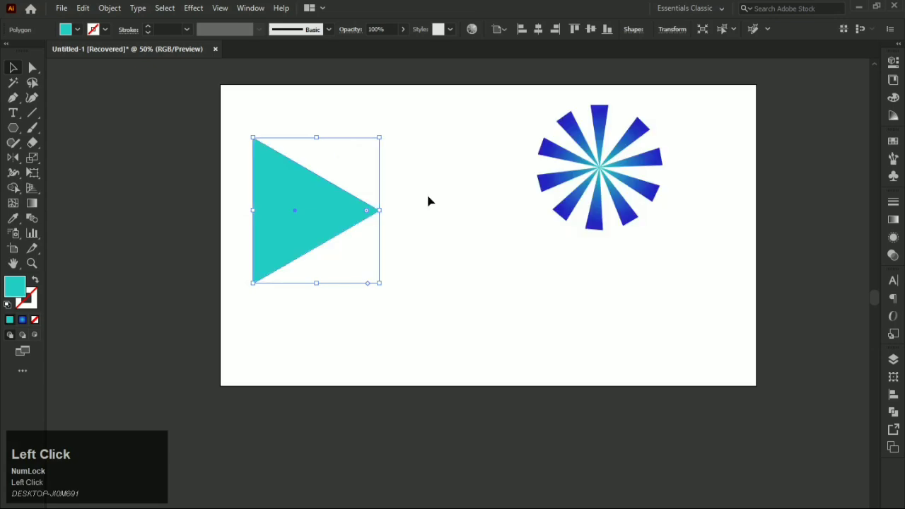
# Step: Select the triangle and starburst for deletion, then zoom in on the new teal circle
pyautogui.moveTo(445, 195); pyautogui.dragTo(565, 218)
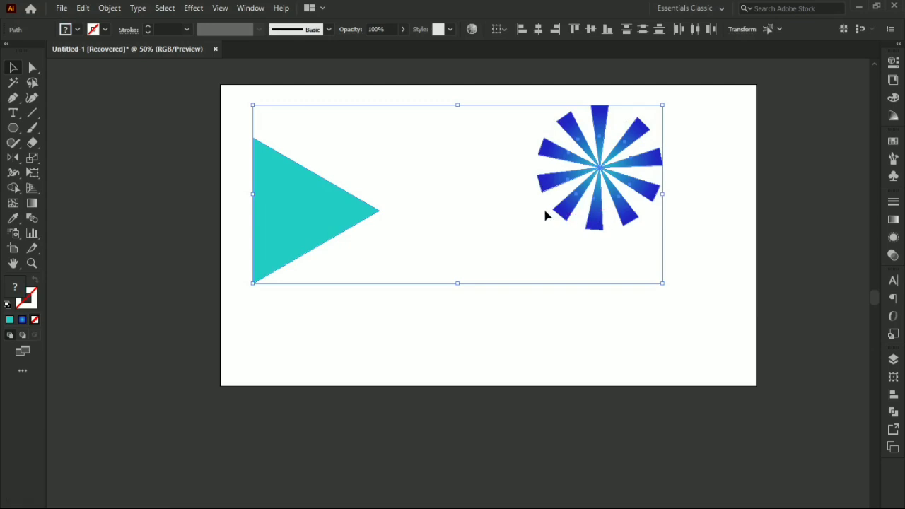
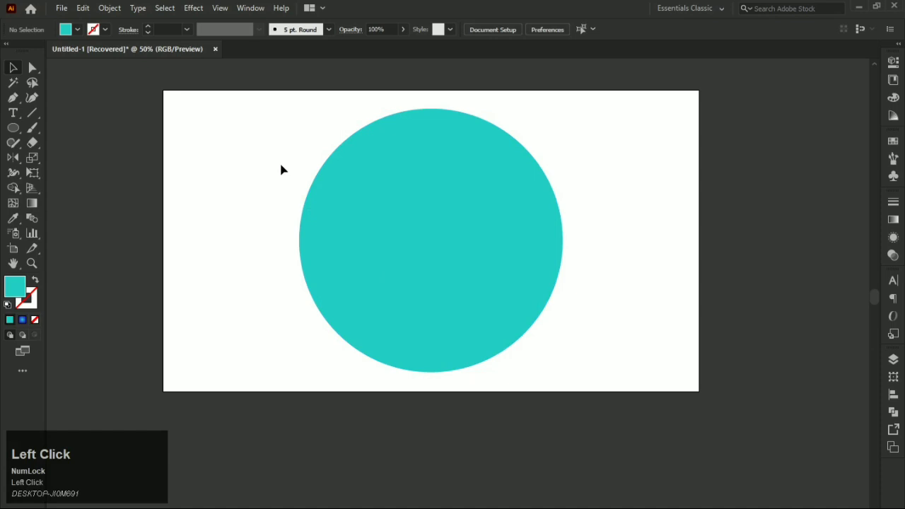
pyautogui.click(384, 214)
pyautogui.scroll(3)
pyautogui.click(382, 209)
pyautogui.press('space')
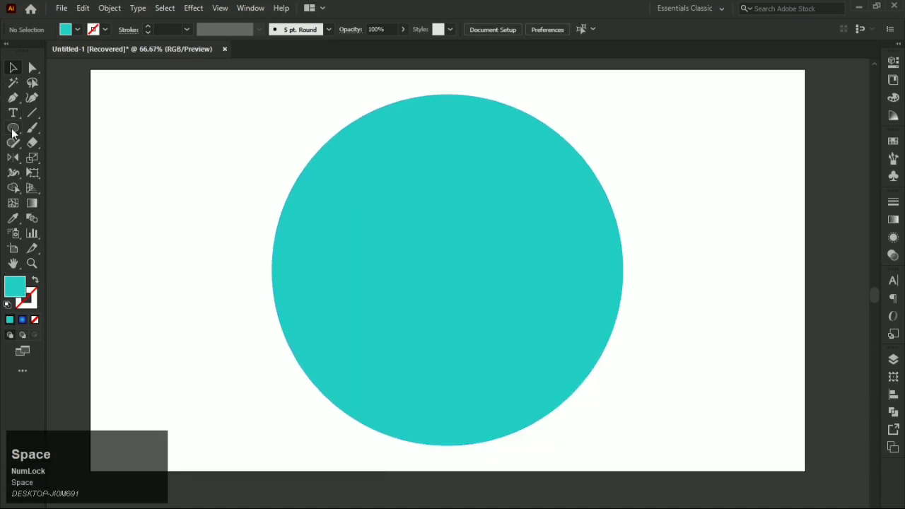
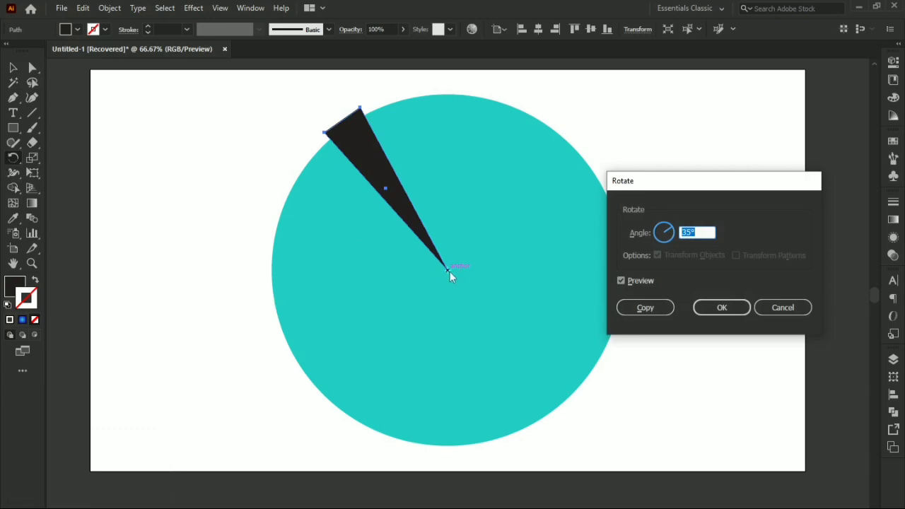
# Step: Make a copy of the black wedge rotated 35° around the circle's centre
pyautogui.click(648, 188)
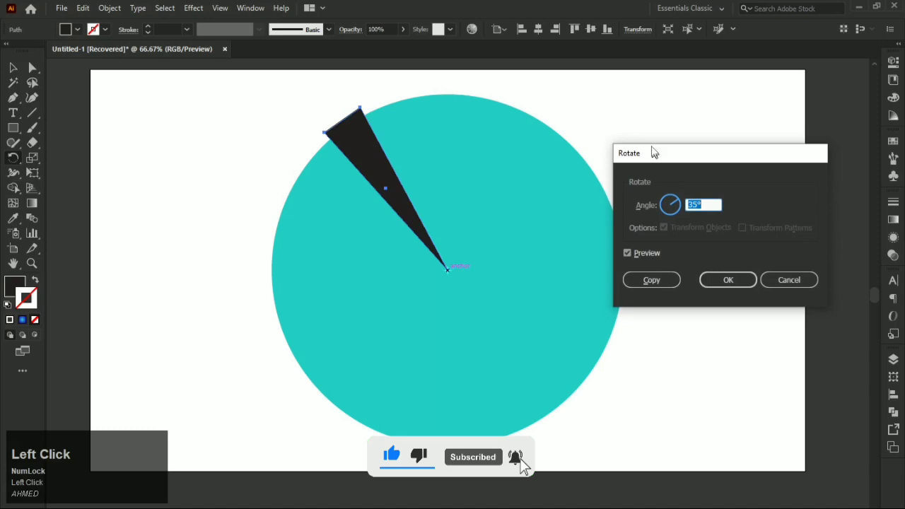
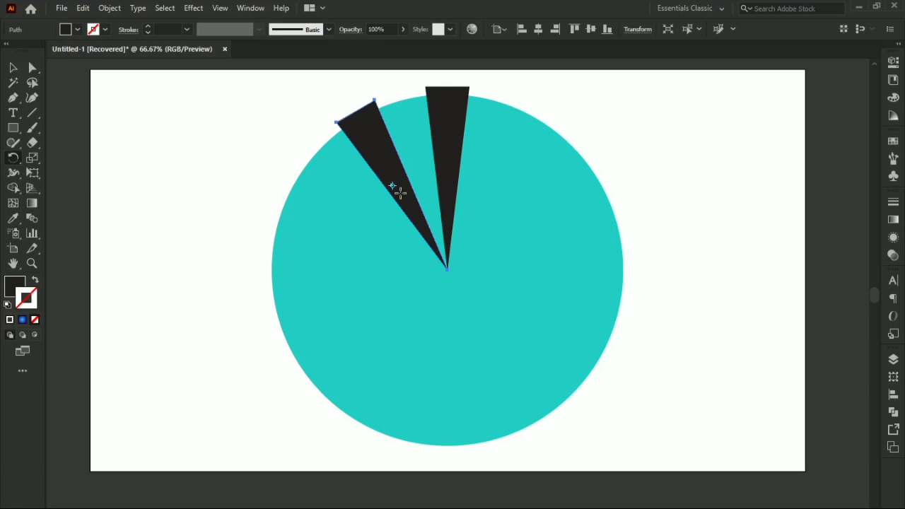
# Step: Repeat the 35° rotated copy with Transform Again to close the ring of wedges, then deselect
pyautogui.press('ctrl+z')
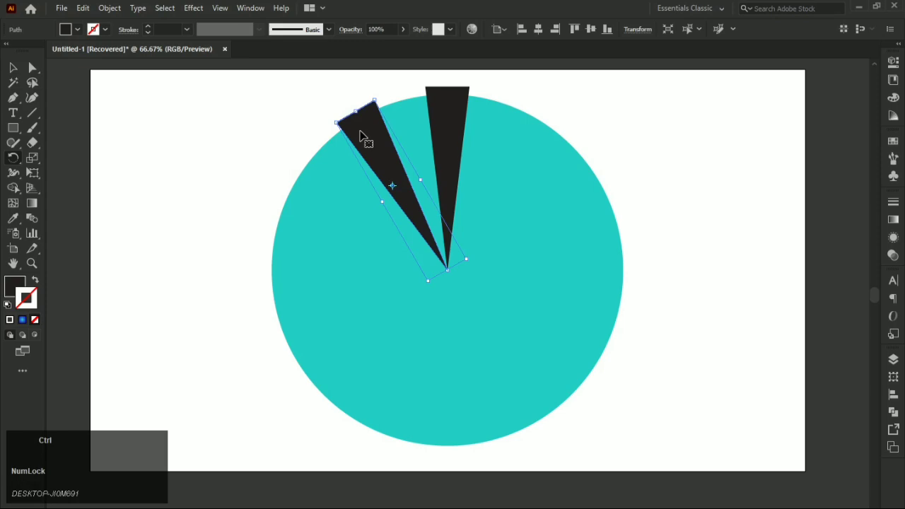
pyautogui.press('ctrl+d')
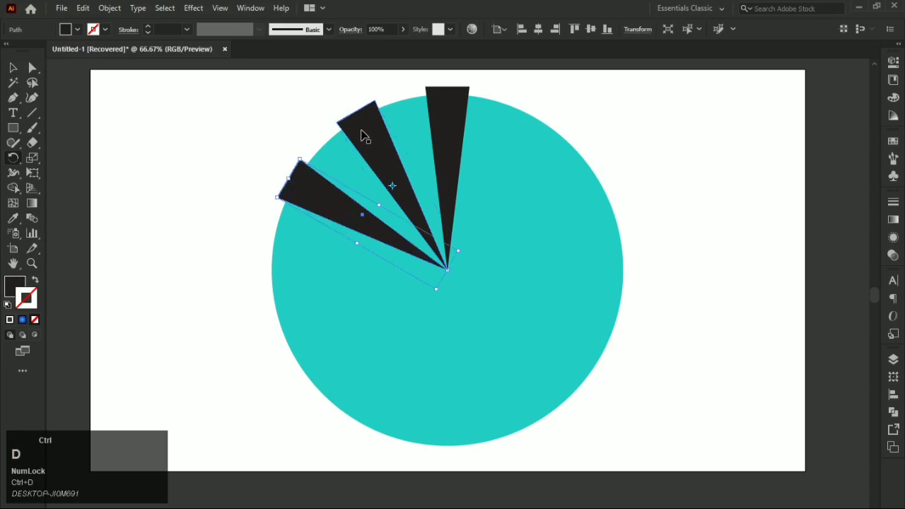
pyautogui.press('ctrl+d')
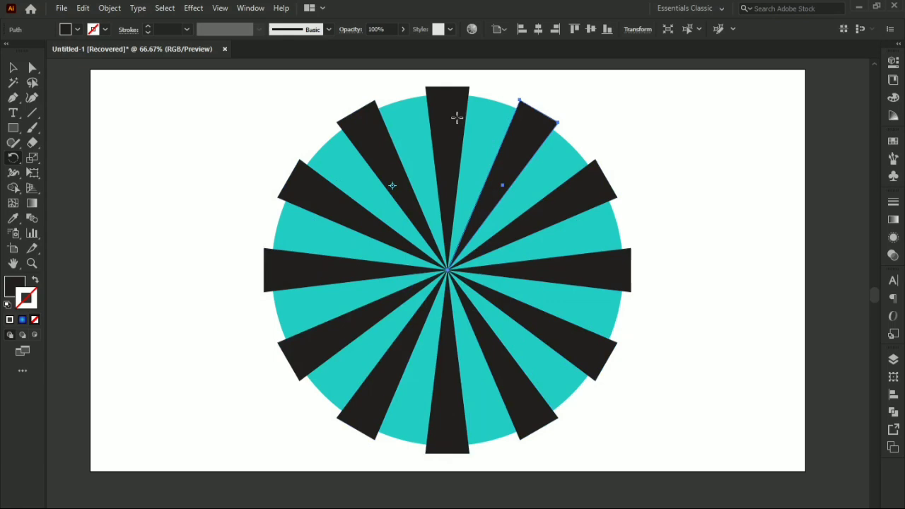
pyautogui.click(205, 149)
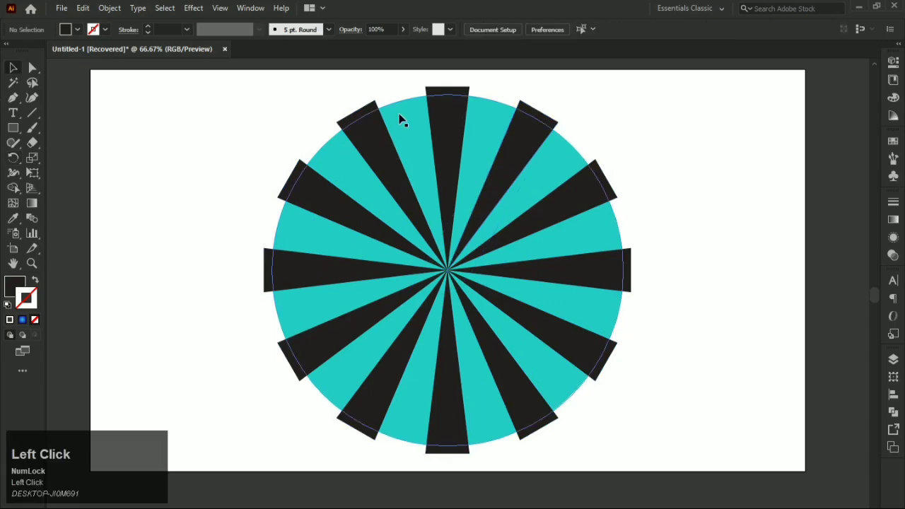
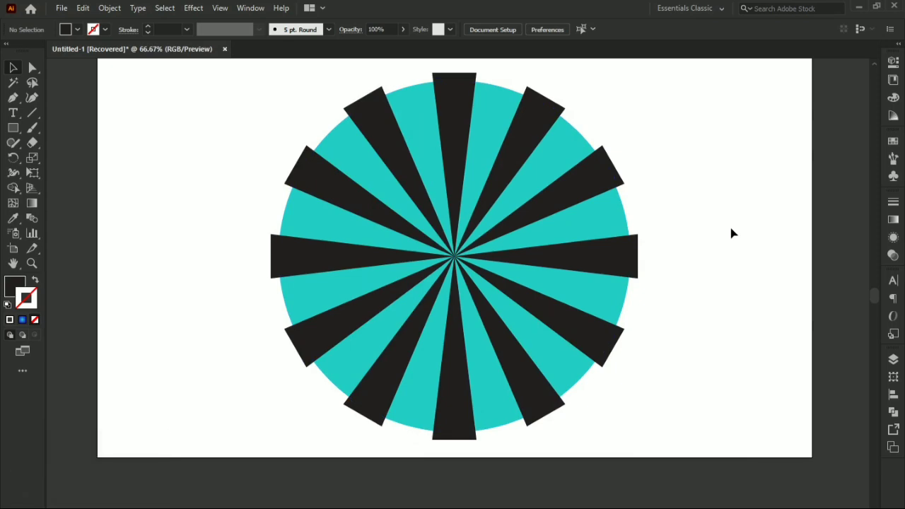
# Step: Duplicate the top spoke in front and fill the narrowed copy dark grey #4f4f4f
pyautogui.click(335, 82)
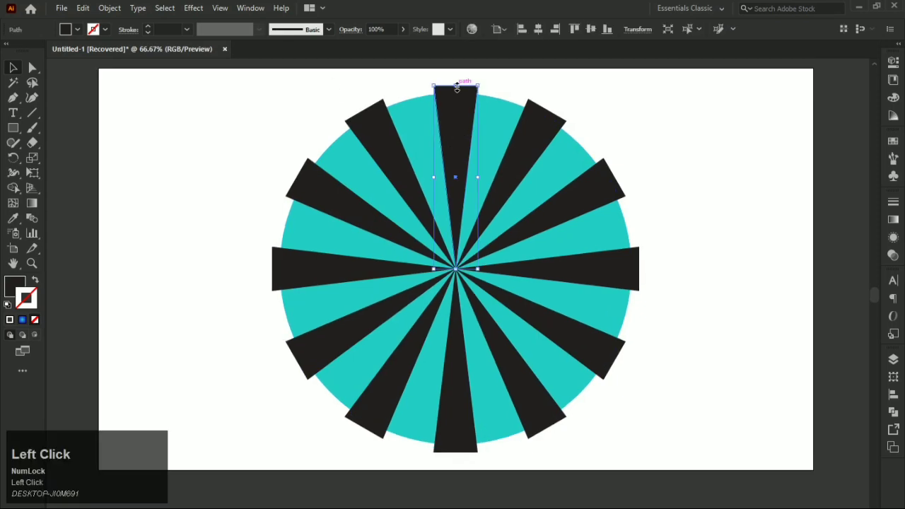
pyautogui.press('ctrl+z')
pyautogui.press('ctrl+c')
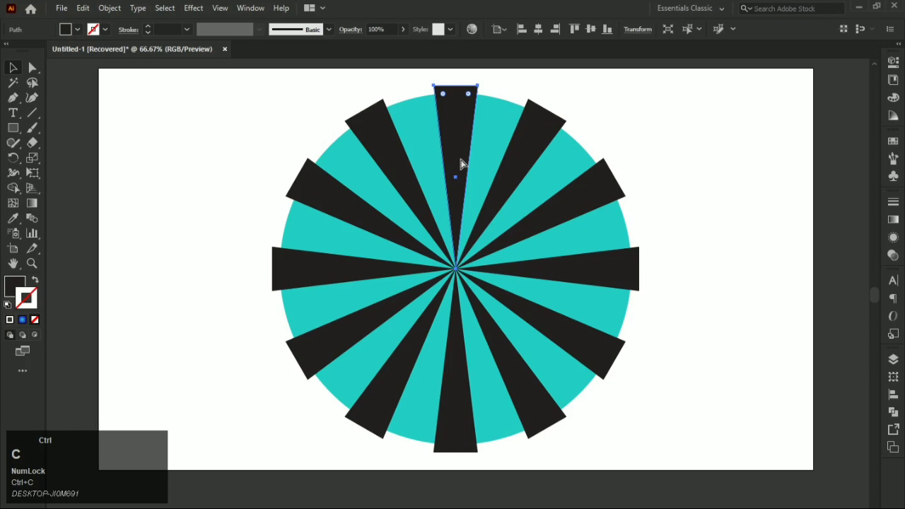
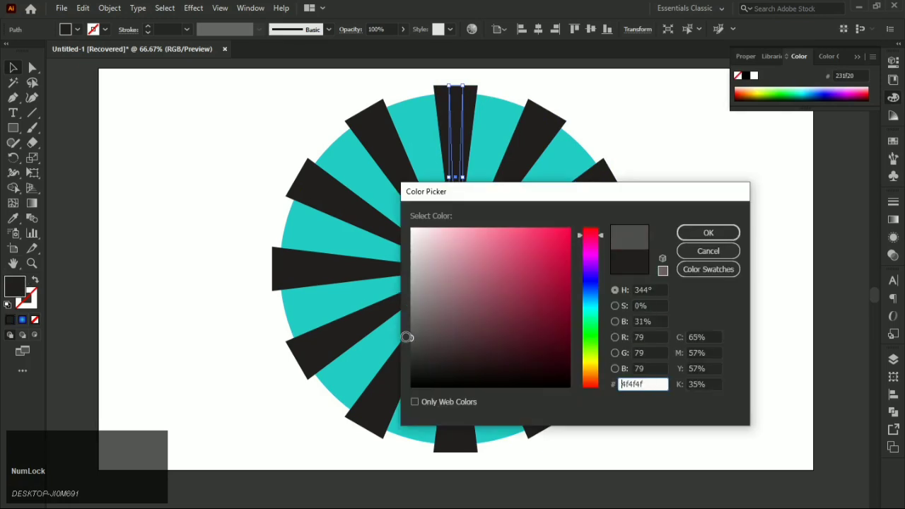
pyautogui.click(609, 282)
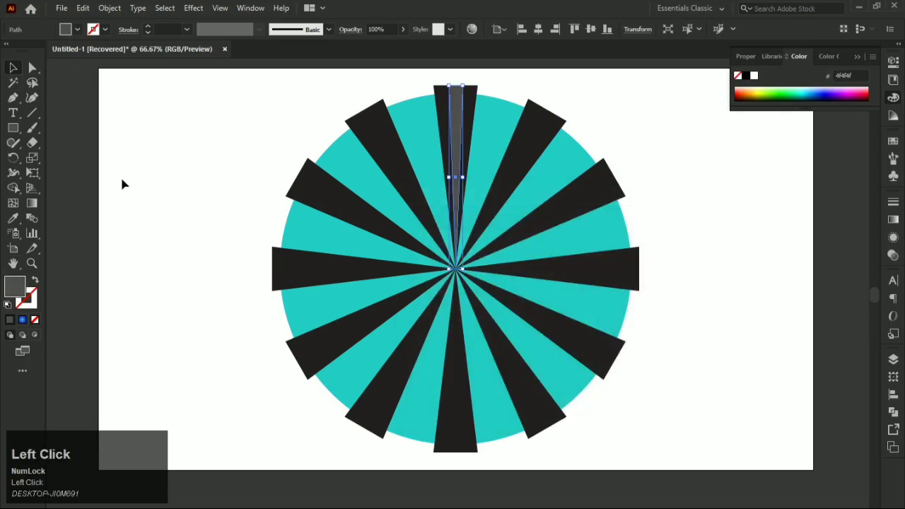
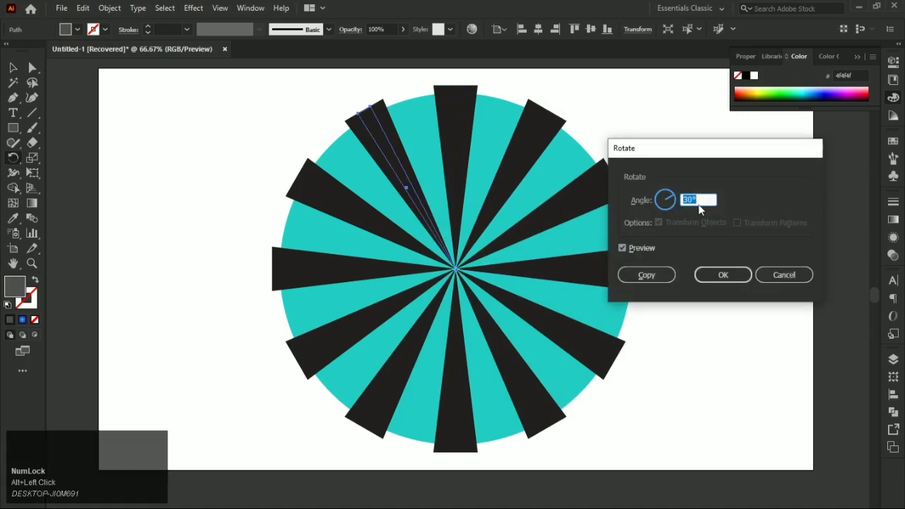
# Step: Rotate-copy the grey stripe and repeat Transform Again onto the next spokes
pyautogui.click(643, 282)
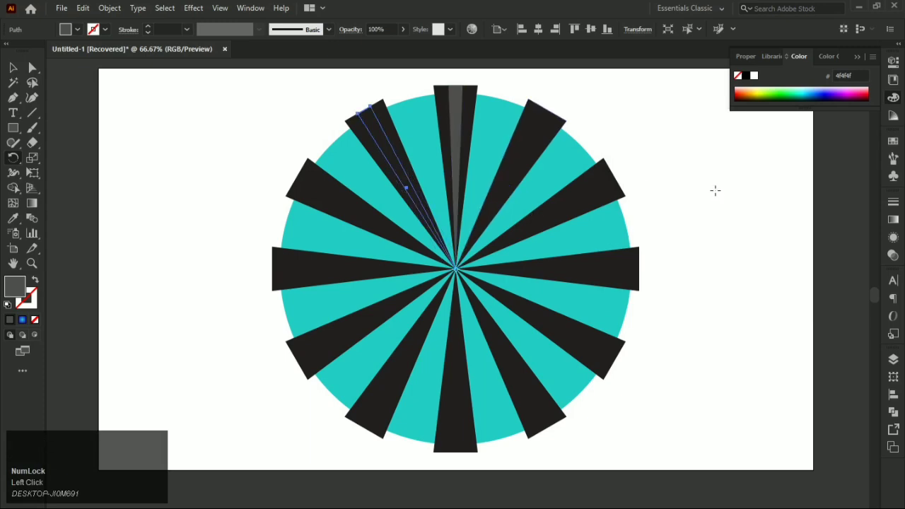
pyautogui.press('ctrl+shift+]')
pyautogui.press('ctrl+d')
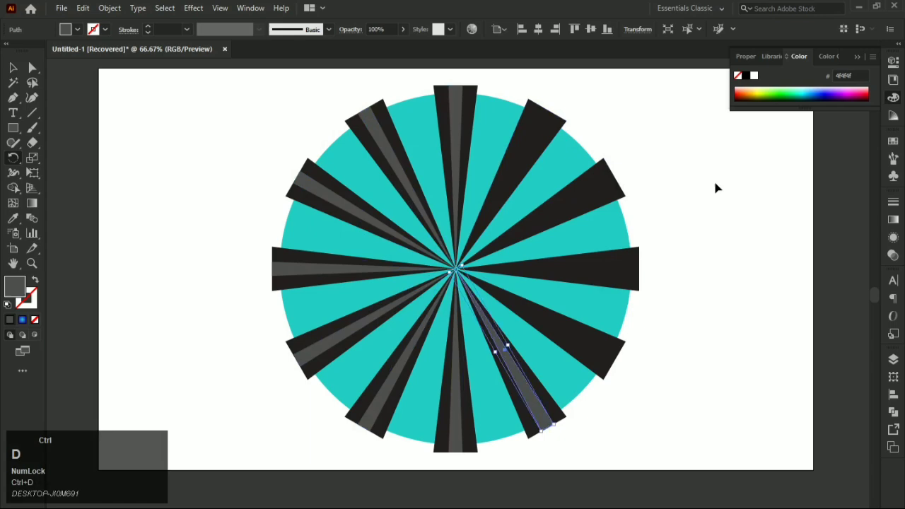
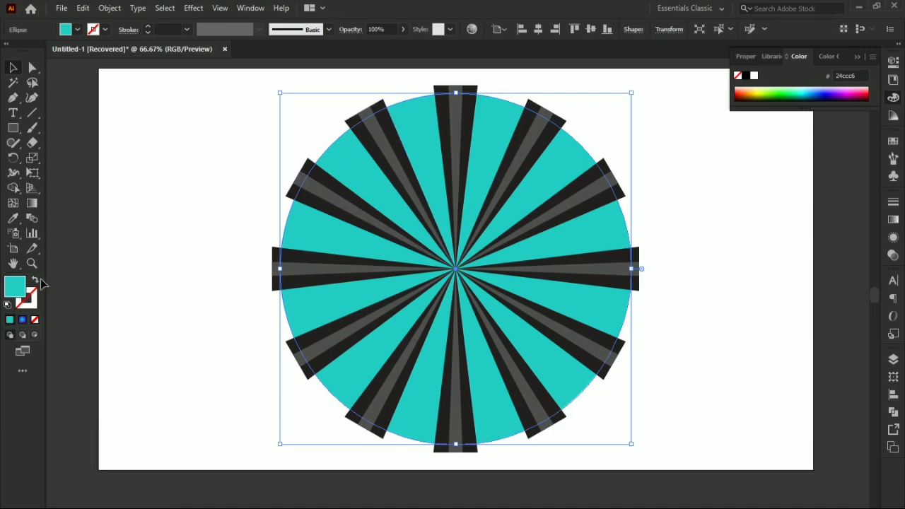
# Step: Select the turquoise circle and recolour its radial gradient stops to white and light grey
pyautogui.click(28, 327)
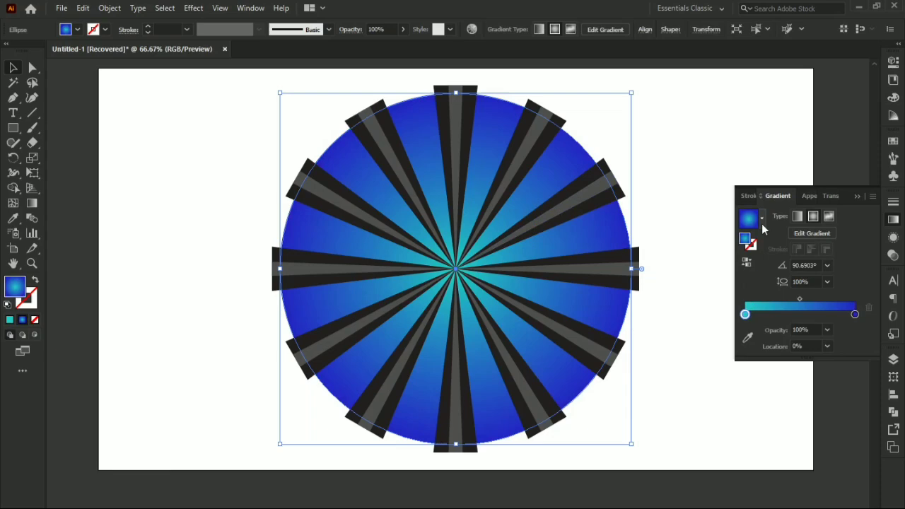
pyautogui.click(767, 229)
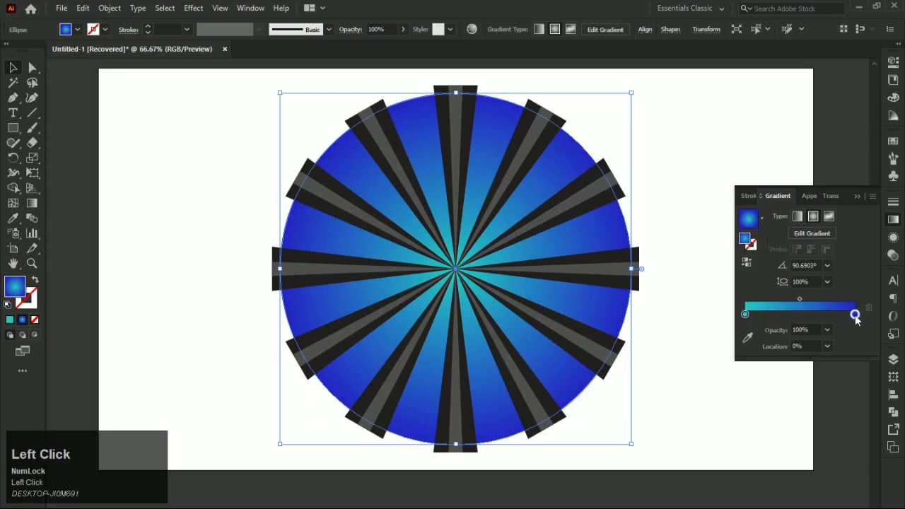
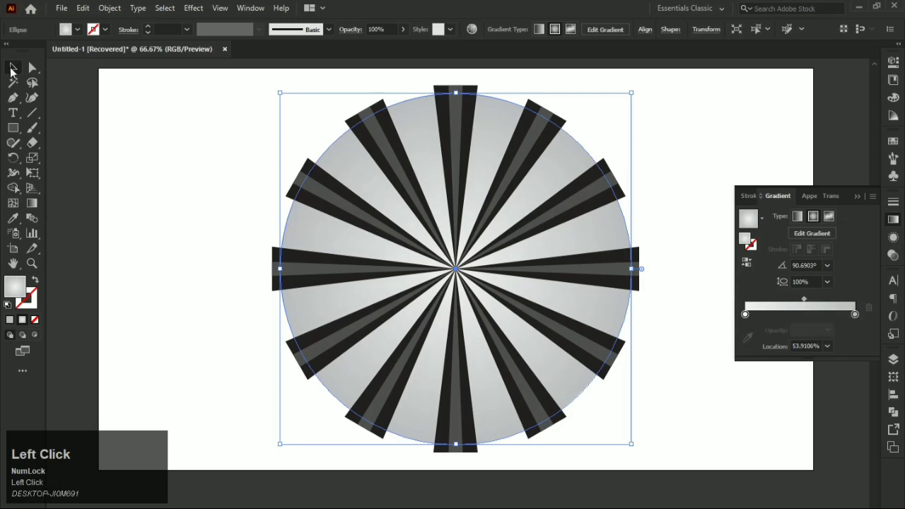
# Step: Marquee-select the circle with all spokes, ready to trim the parts outside the edge
pyautogui.moveTo(244, 161); pyautogui.dragTo(15, 189)
pyautogui.scroll(3)
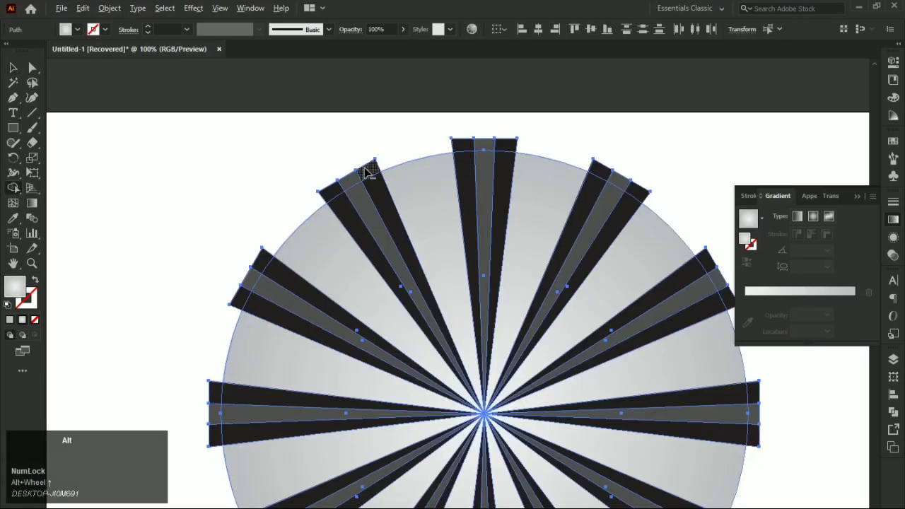
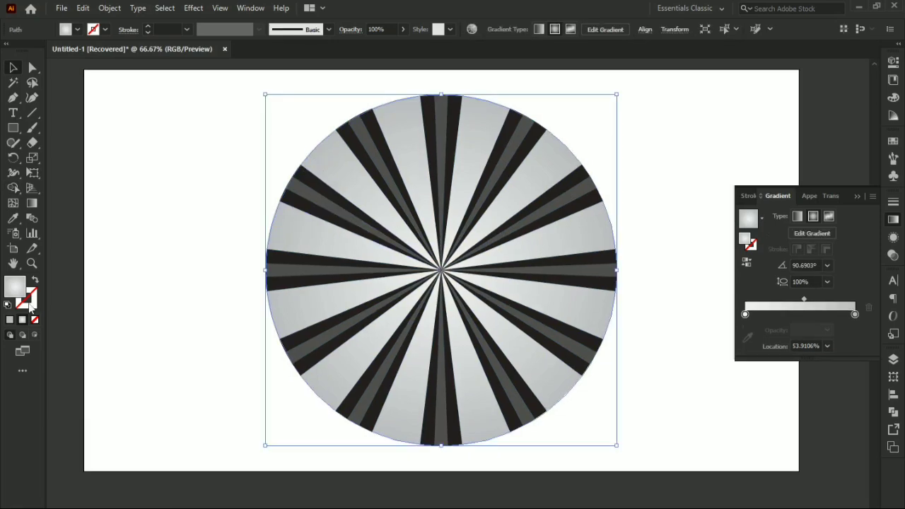
# Step: Set the circle's black stroke to 14 pt aligned outside its edge
pyautogui.click(159, 31)
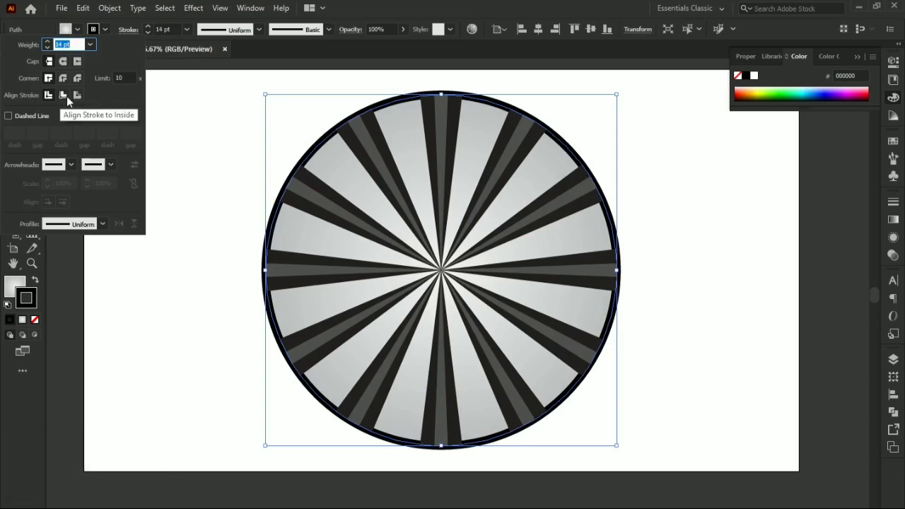
pyautogui.click(81, 101)
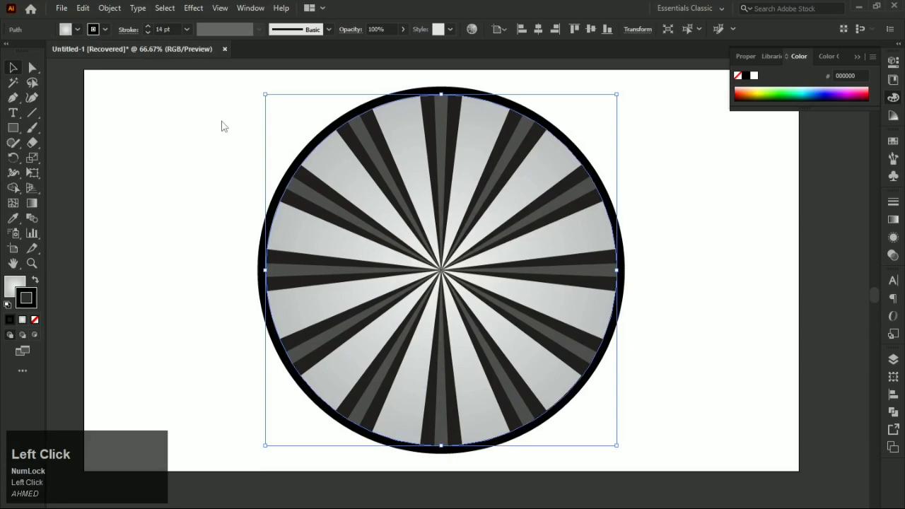
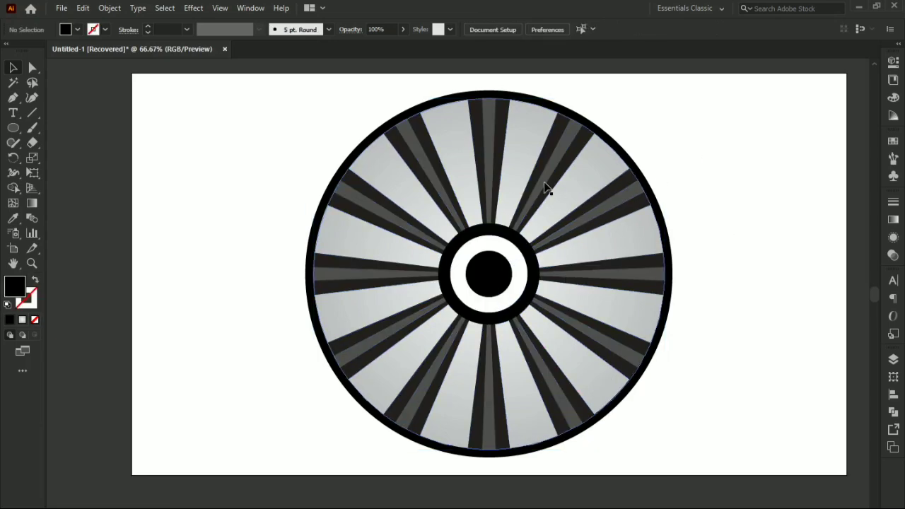
# Step: Deselect everything to reveal the finished disc with its black-white centre rings
pyautogui.click(730, 185)
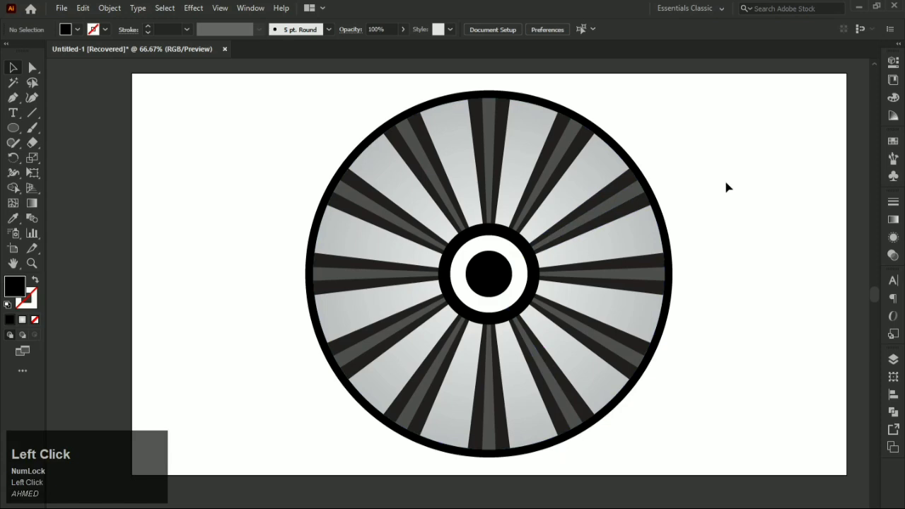